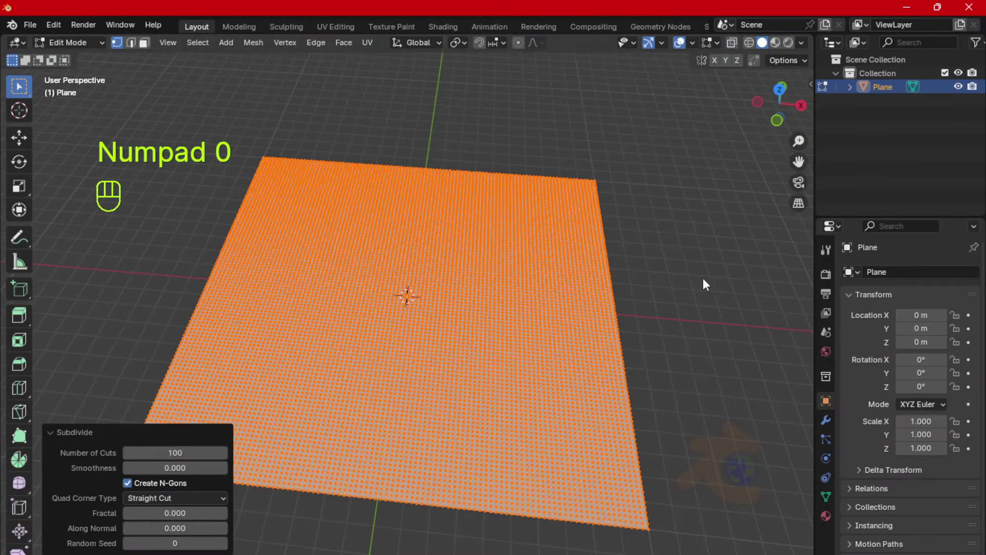
Look straight down on the subdivided plane from the top view
{"action": "key", "text": "KP_7"}
Deselect the plane's vertices and reveal its geometry nodes modifier settings
{"action": "left_click", "coordinate": [520, 51]}
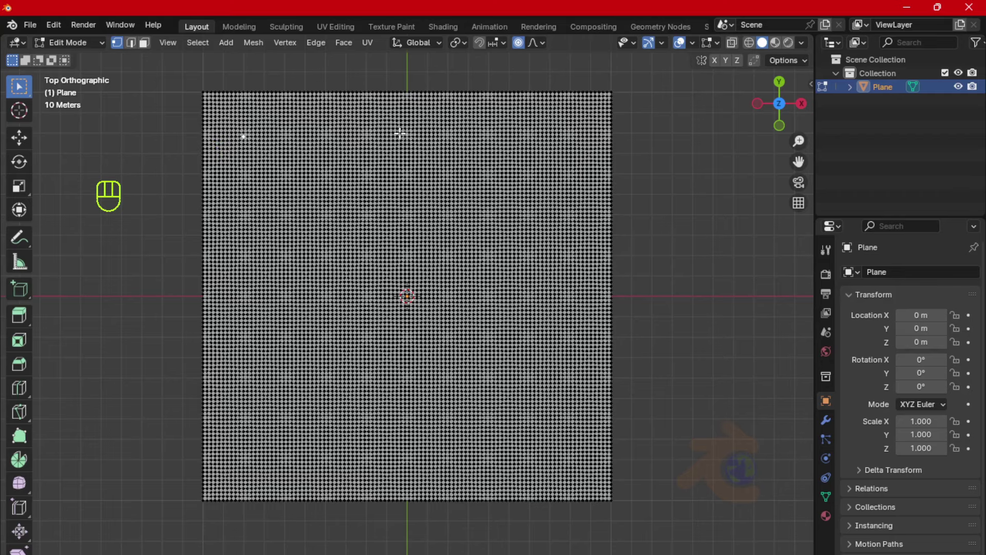
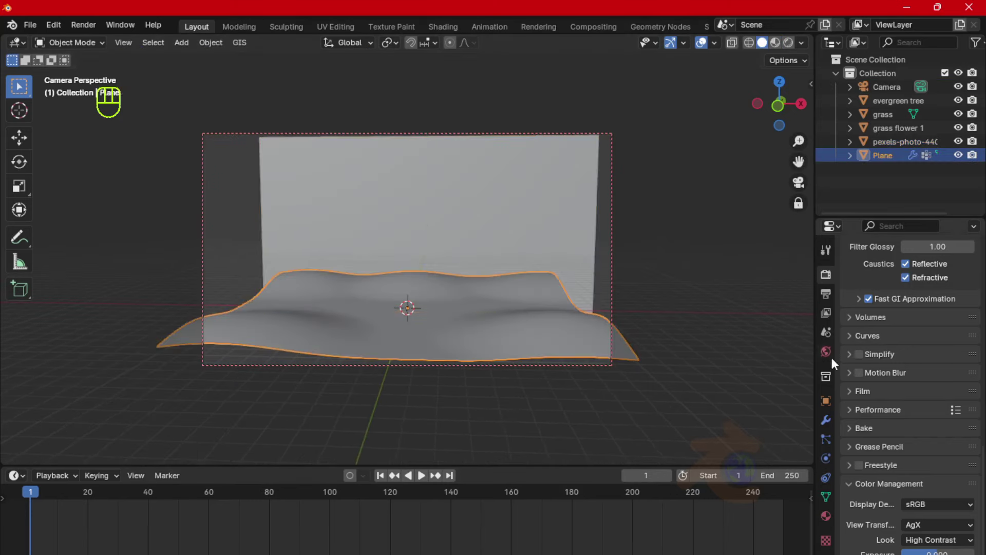
{"action": "left_click", "coordinate": [715, 391]}
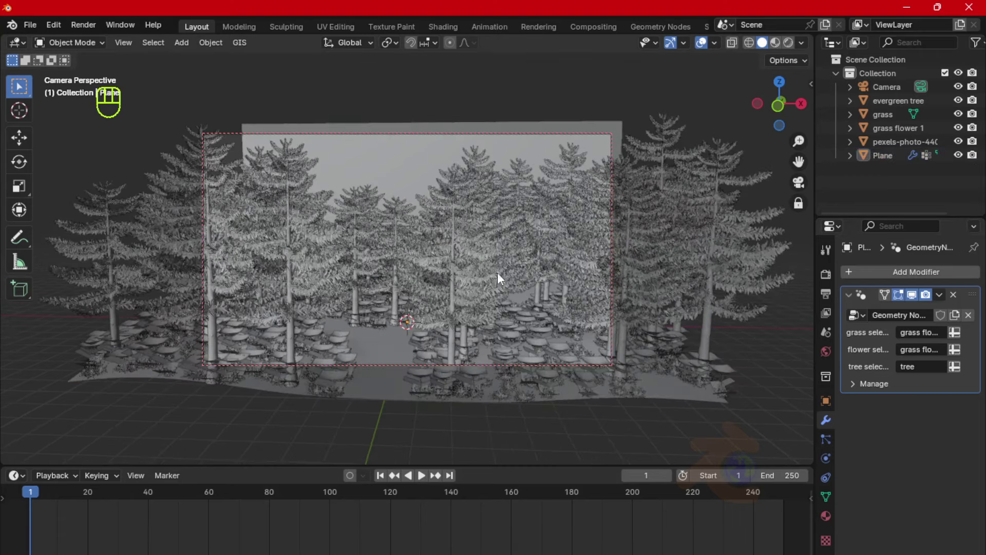
{"action": "left_click_drag", "start_coordinate": [523, 264], "coordinate": [495, 276]}
{"action": "middle_click", "coordinate": [496, 277]}
{"action": "key", "text": "s"}
Switch the viewport to material preview shading and select the field photo plane
{"action": "left_click", "coordinate": [681, 389]}
{"action": "left_click", "coordinate": [588, 187]}
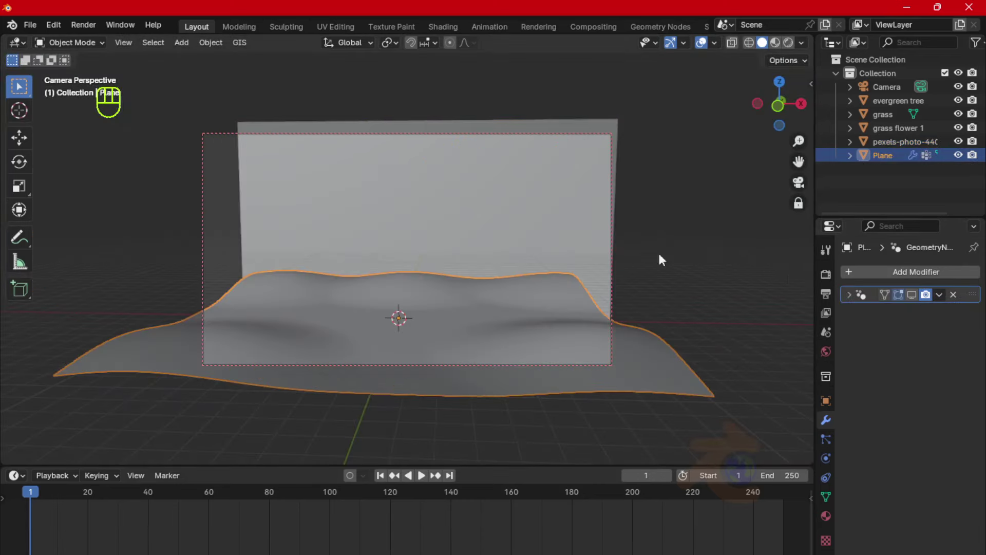
{"action": "key", "text": "s"}
{"action": "double_click", "coordinate": [535, 217]}
Move the field photo plane straight up about 8.5 m, then select the terrain plane
{"action": "key", "text": "s"}
{"action": "key", "text": "g"}
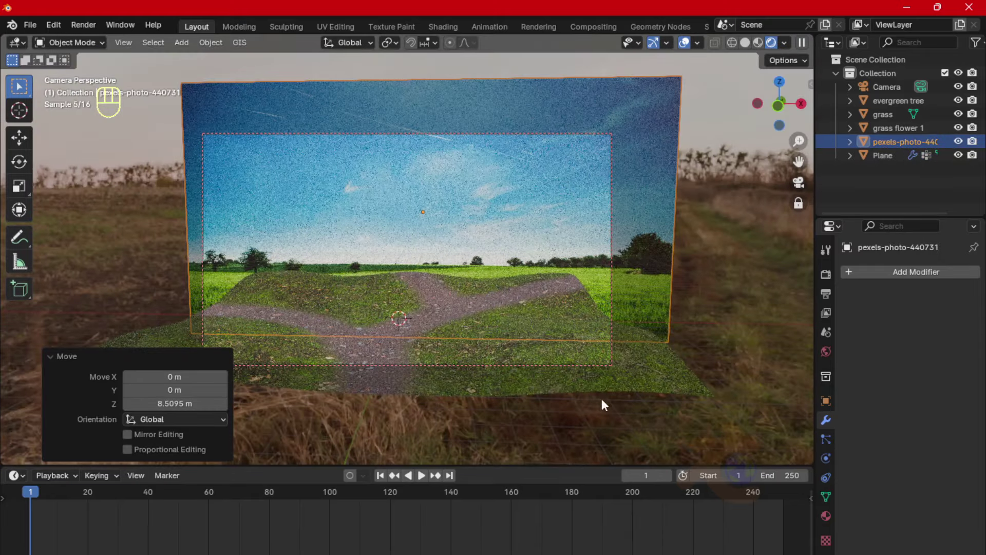
{"action": "left_click", "coordinate": [659, 383]}
{"action": "left_click_drag", "start_coordinate": [765, 327], "coordinate": [781, 364]}
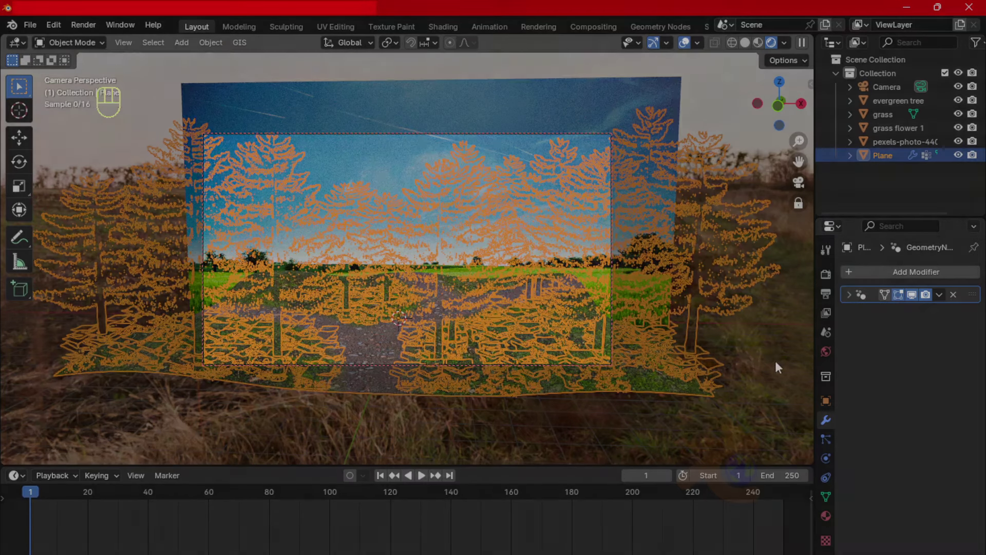